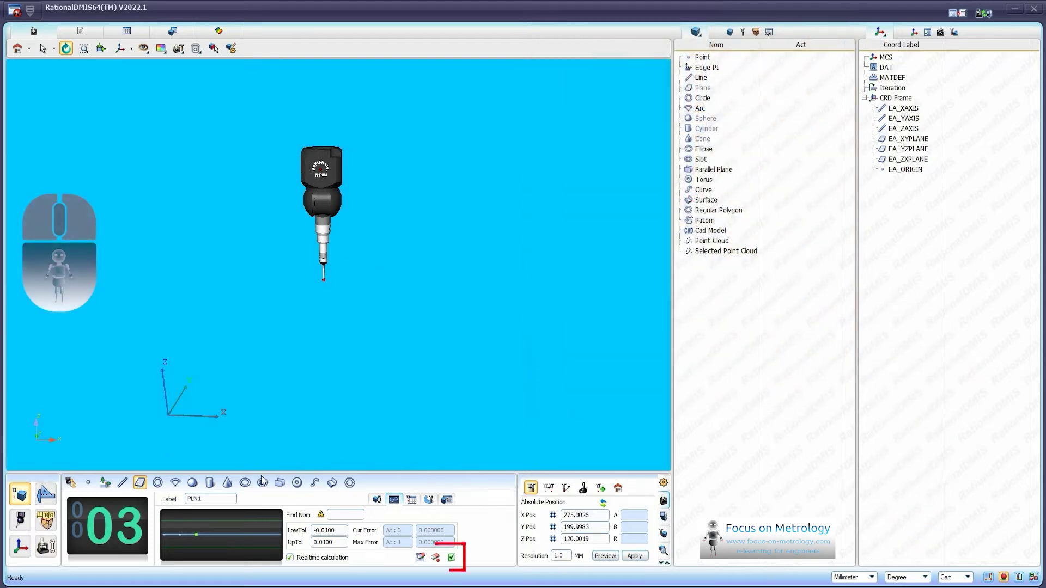
End the PLN1 measurement so the three-point plane joins the feature list under Plane.
{"action": "left_click", "coordinate": [456, 559]}
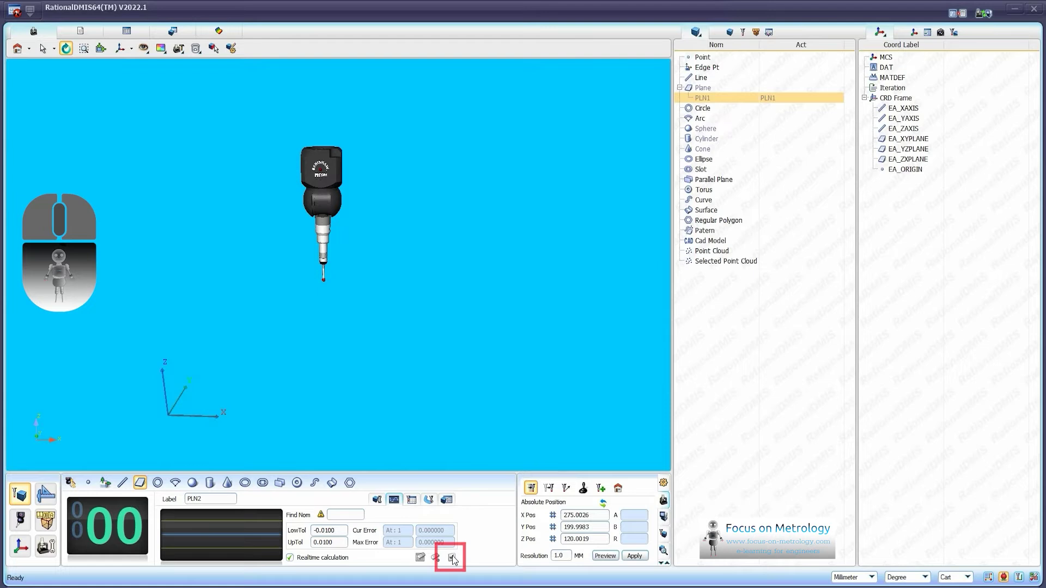